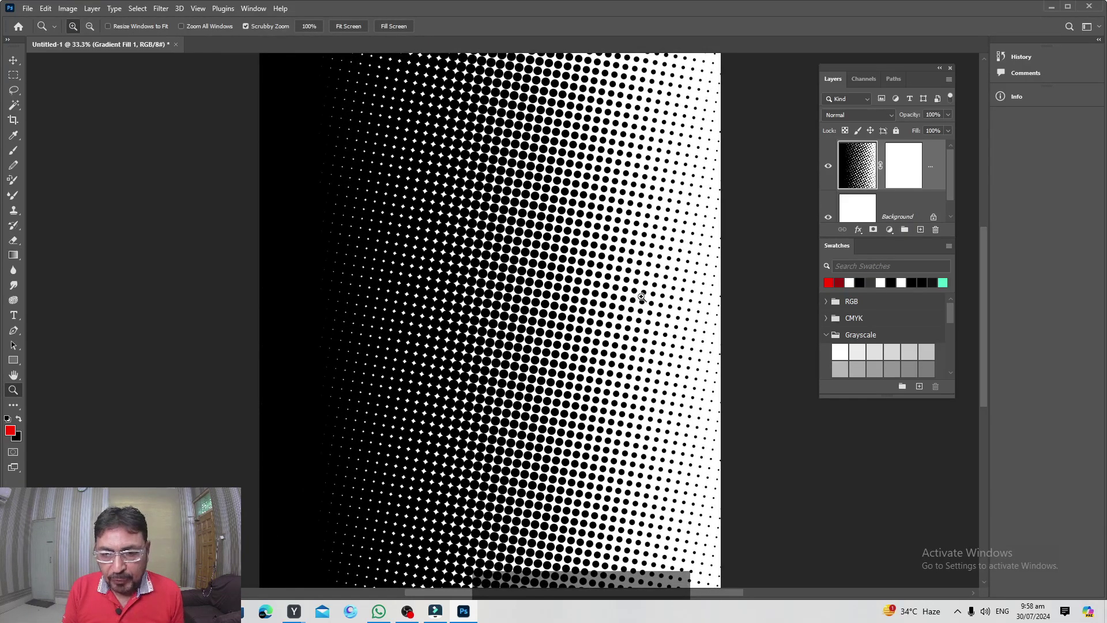
- Undo the Color Halftone filter, restoring the smooth black-to-white gradient
key(z)
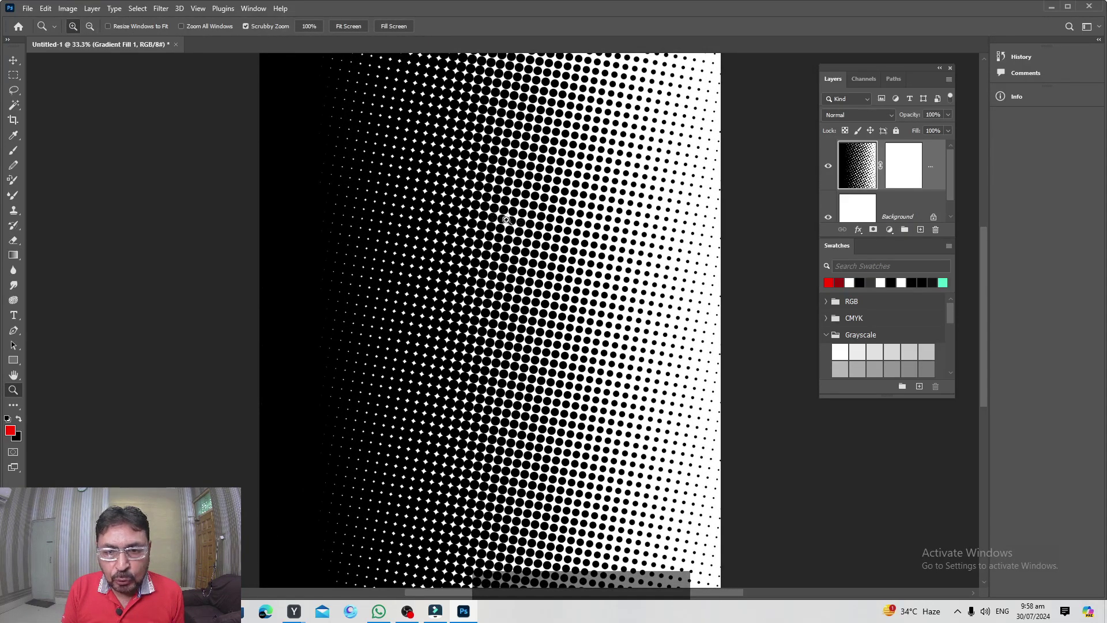
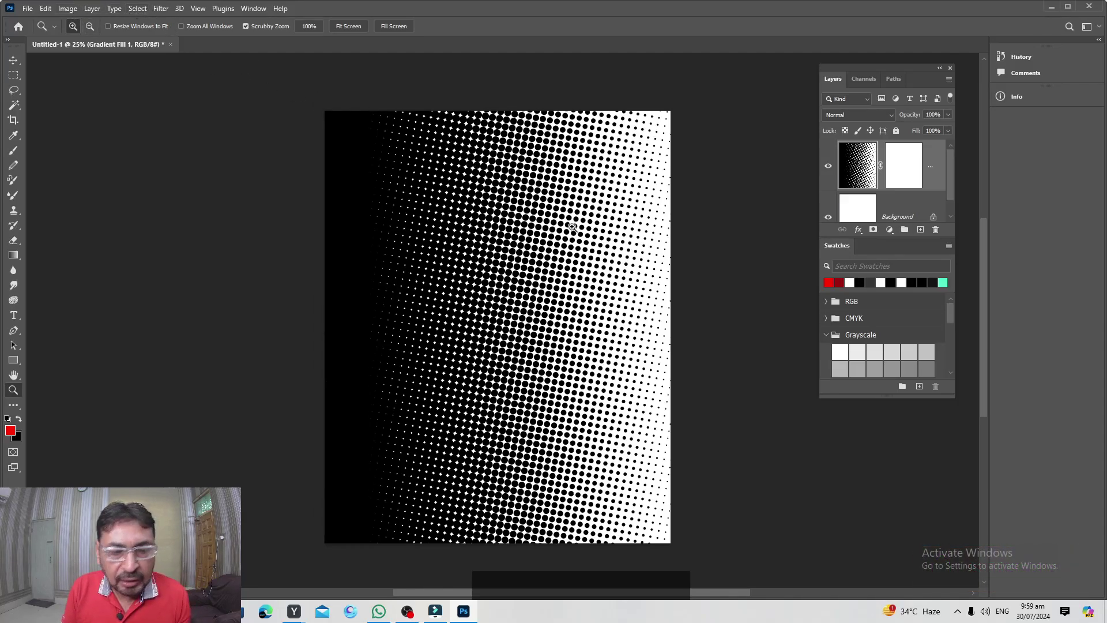
- Reapply Color Halftone to the gradient with a 25-pixel maximum dot radius
key(ctrl+z)
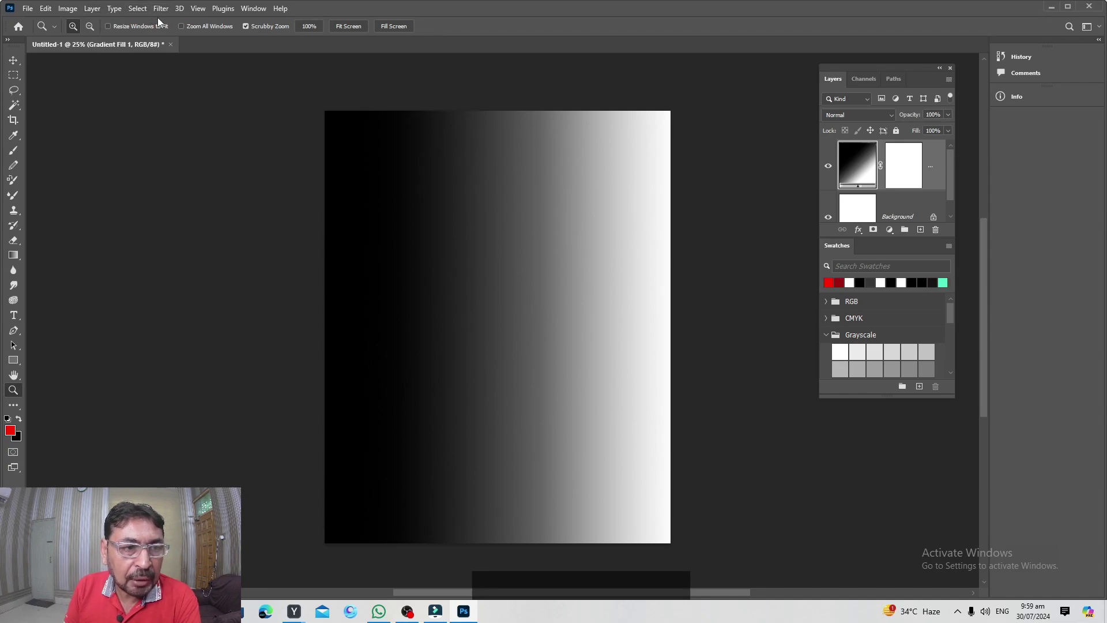
click(168, 8)
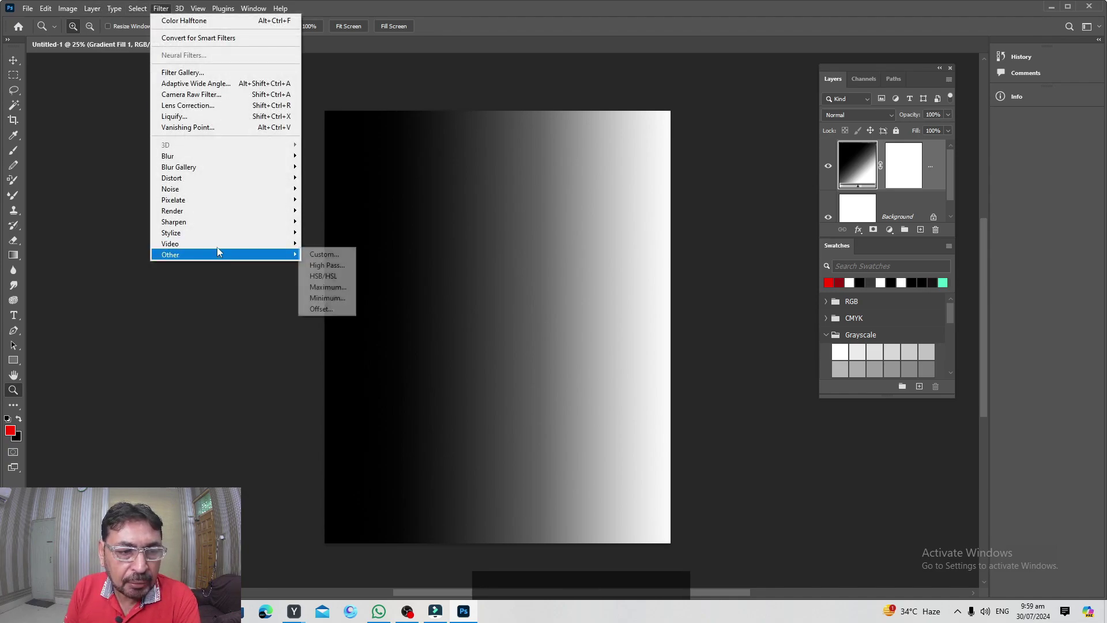
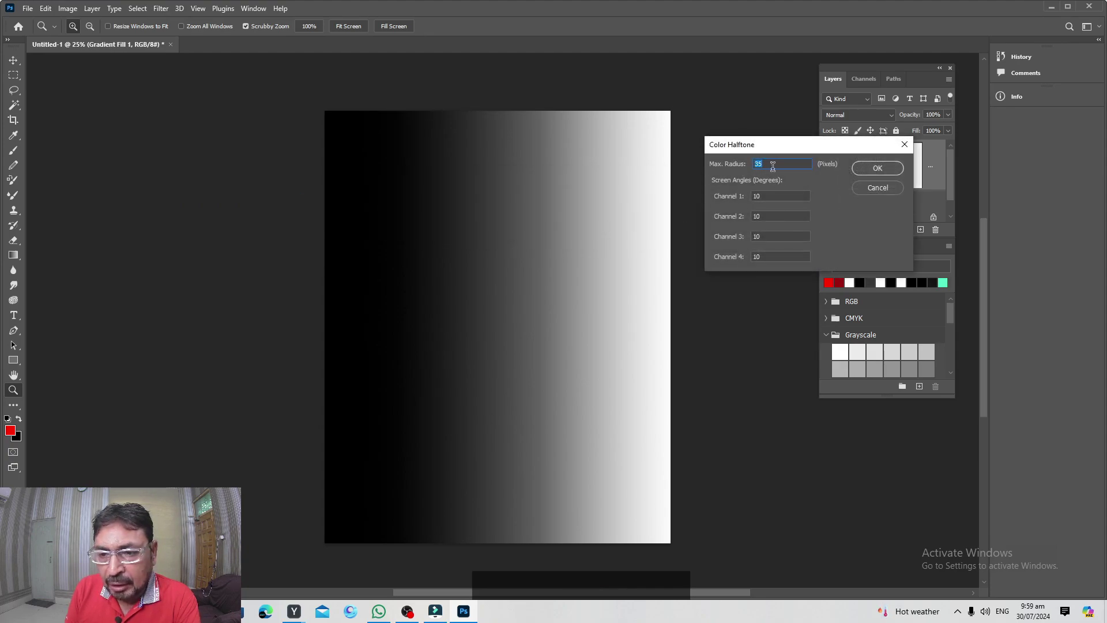
click(776, 163)
click(770, 159)
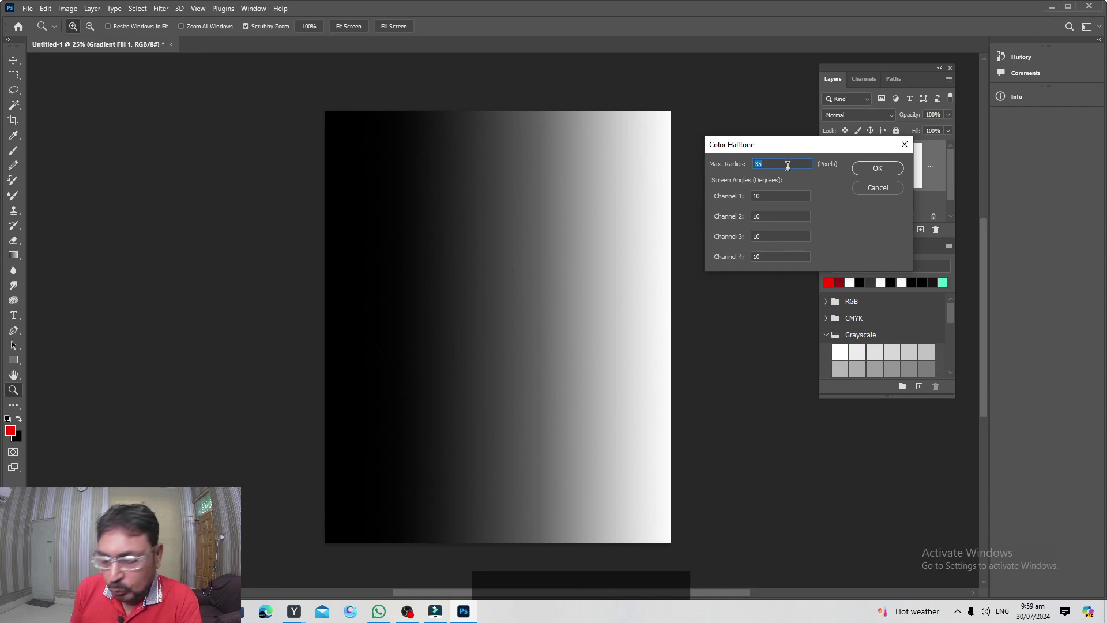
key(KP_2)
key(KP_5)
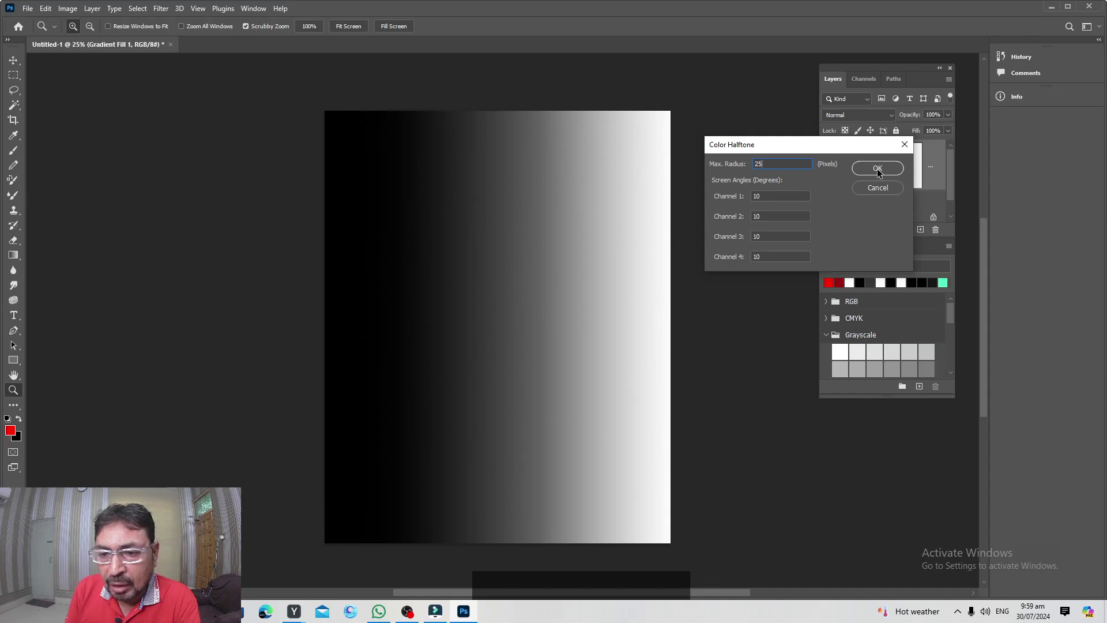
click(885, 169)
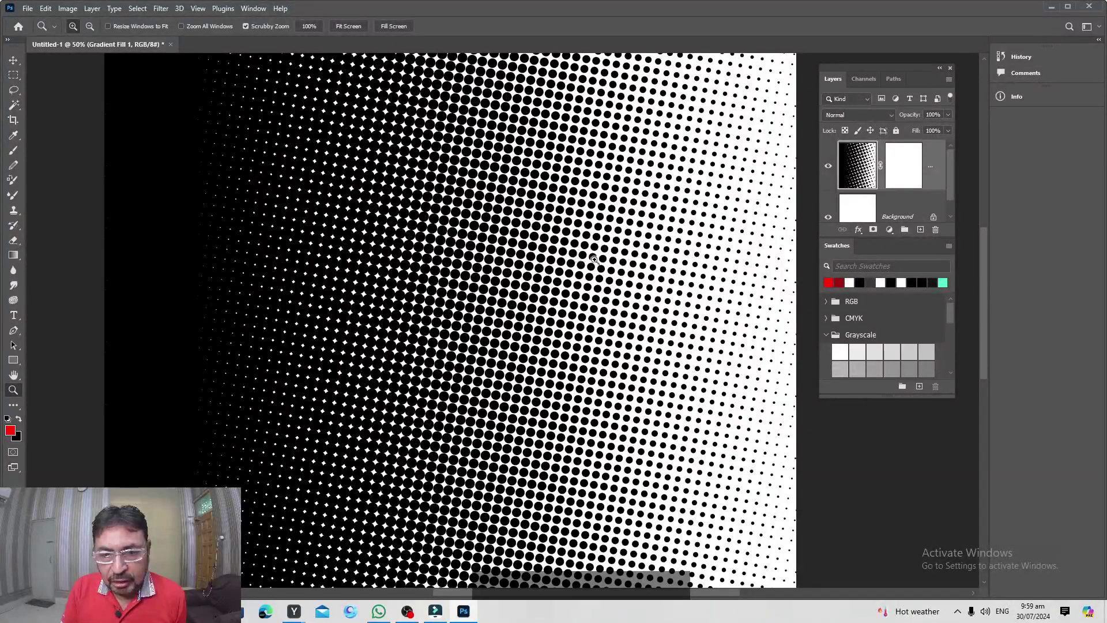
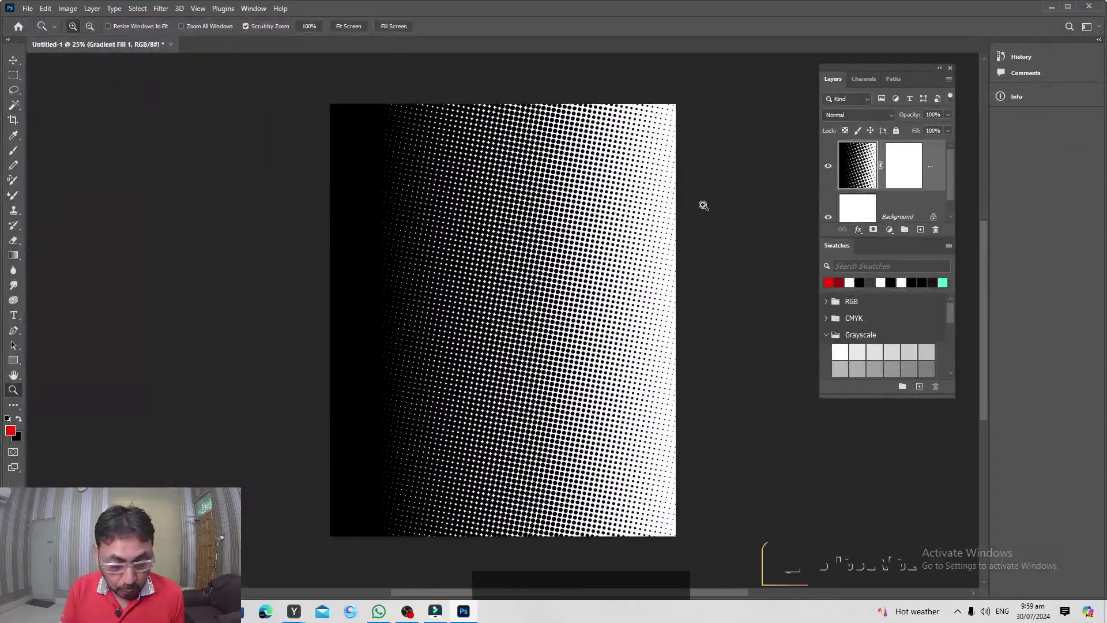
- Remove the layer mask from the Gradient Fill 1 halftone layer
key(v)
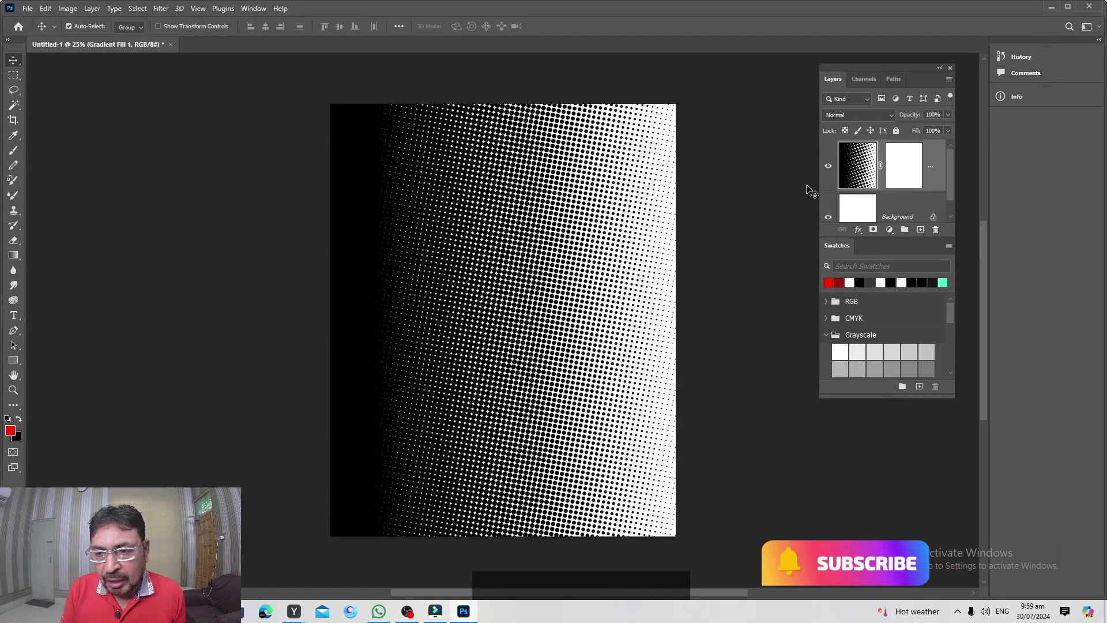
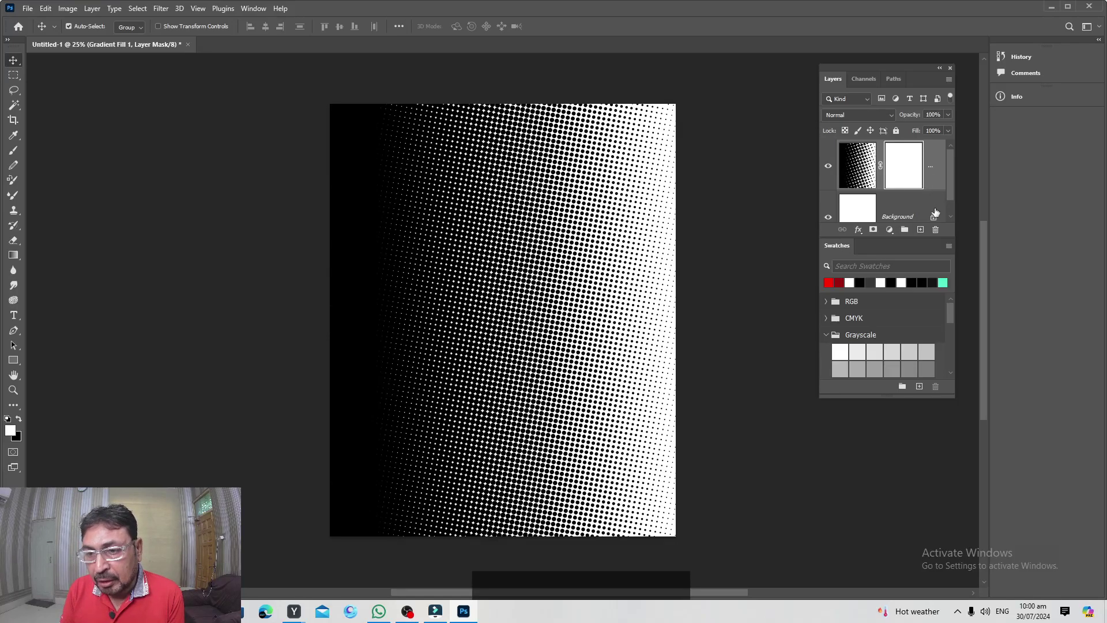
key(Delete)
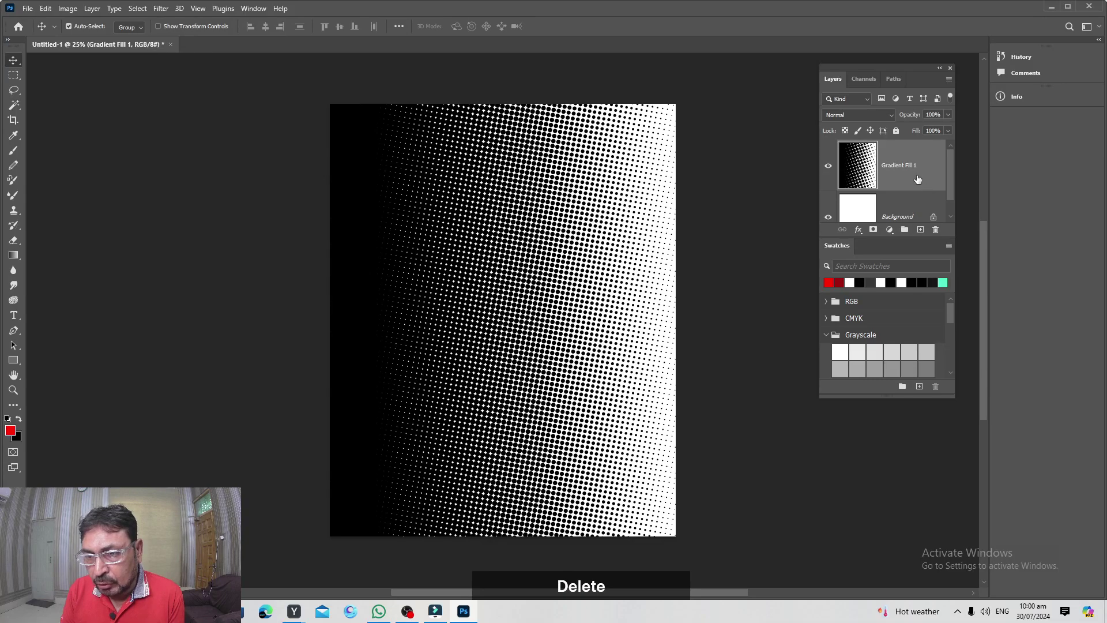
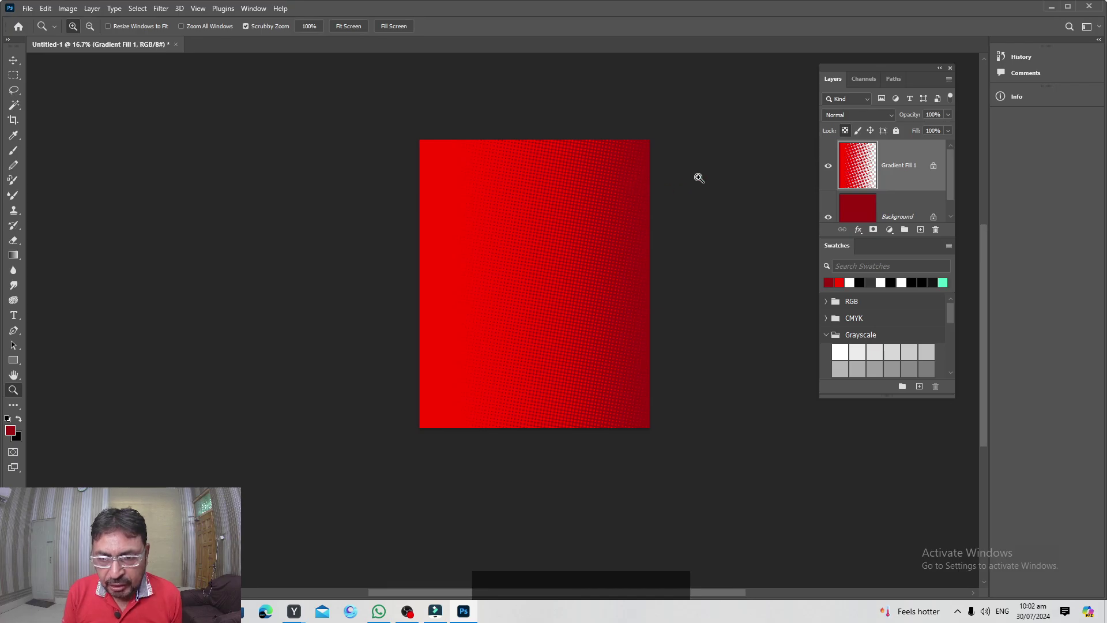
- Duplicate the vertical red halftone layer and flip the copy so dots mirror around a dark middle band
click(913, 172)
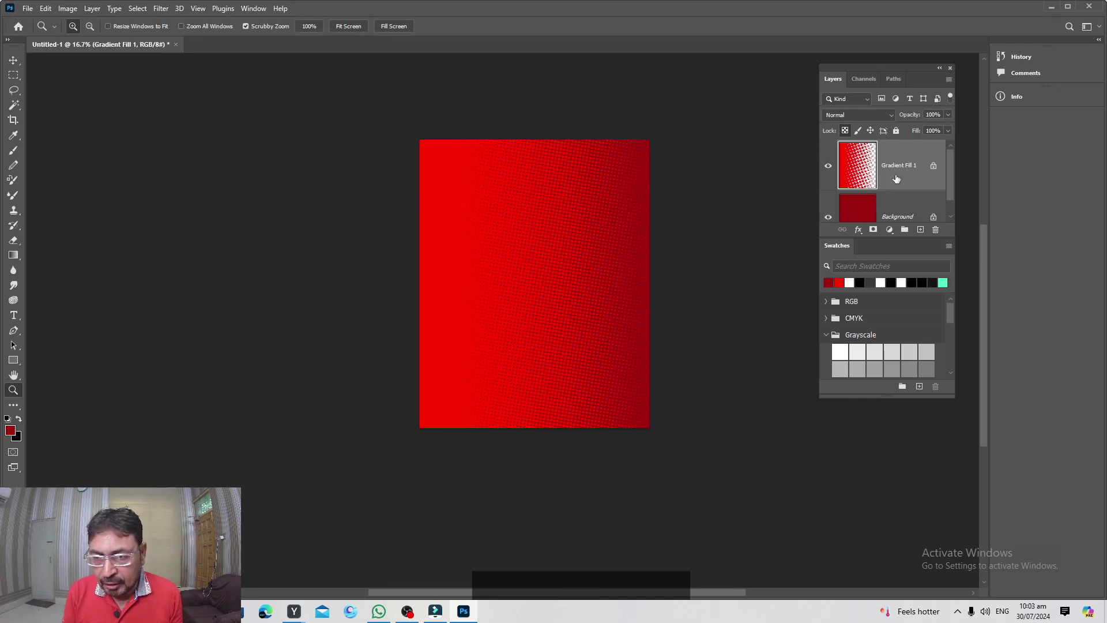
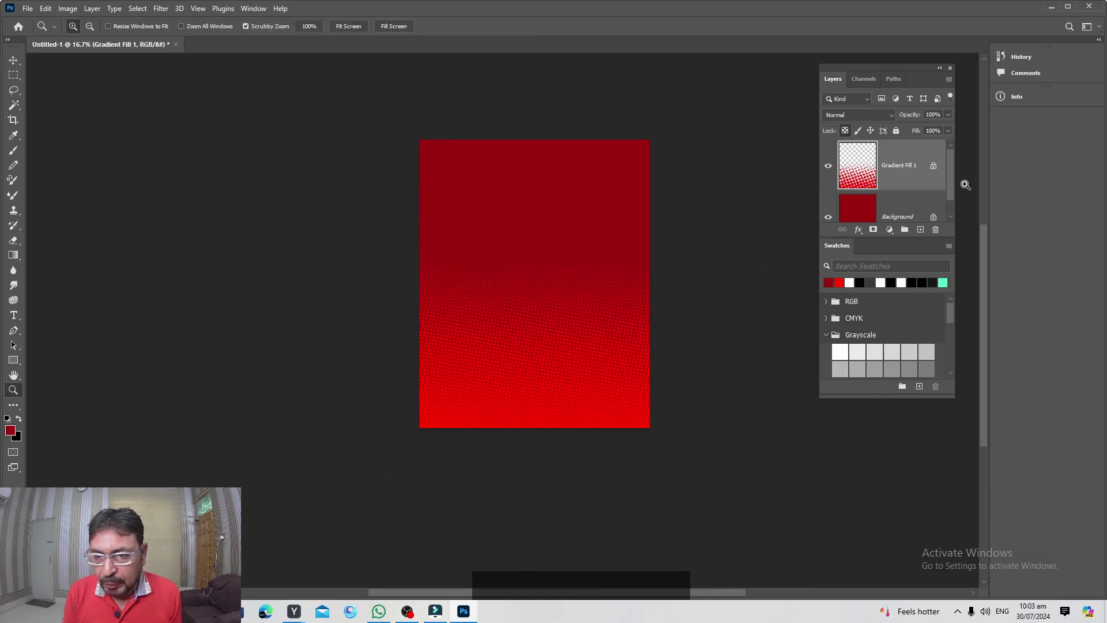
click(913, 186)
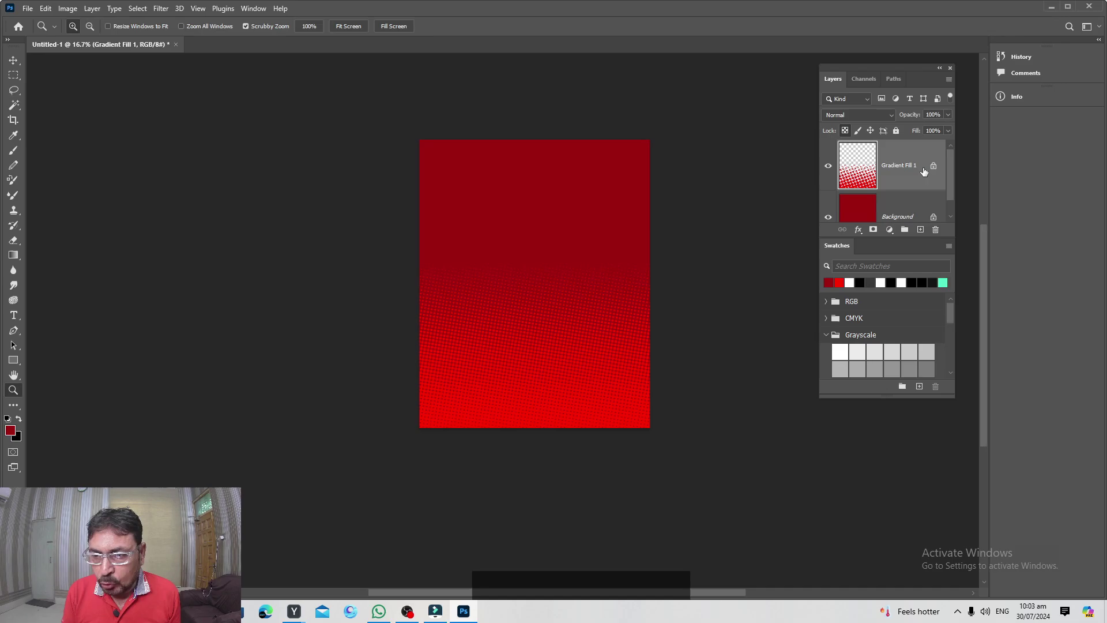
click(917, 172)
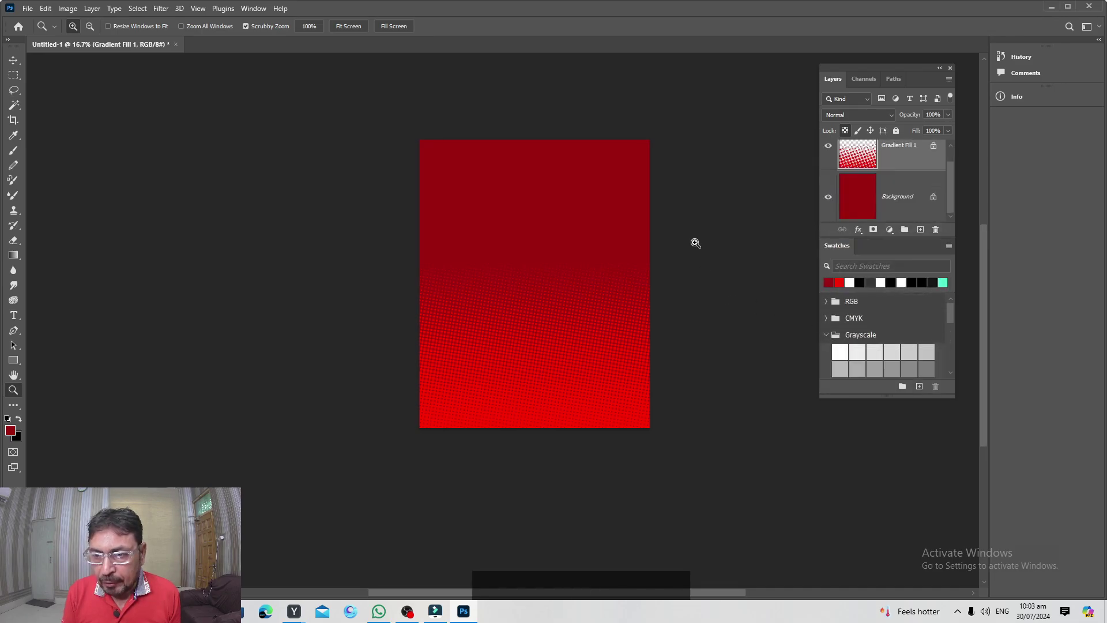
scroll(up, 3)
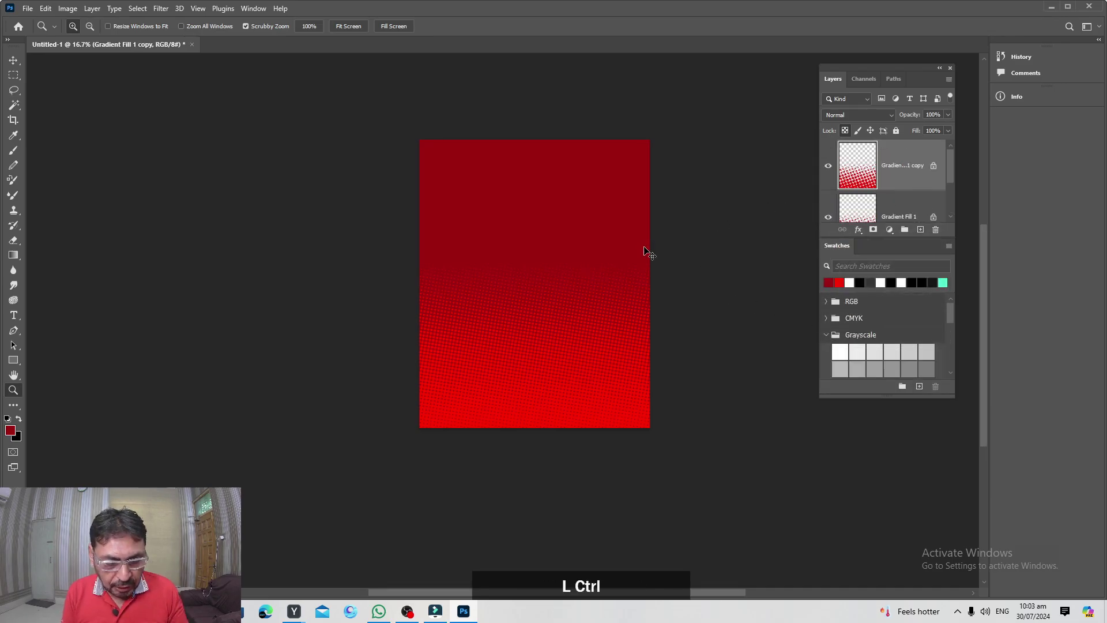
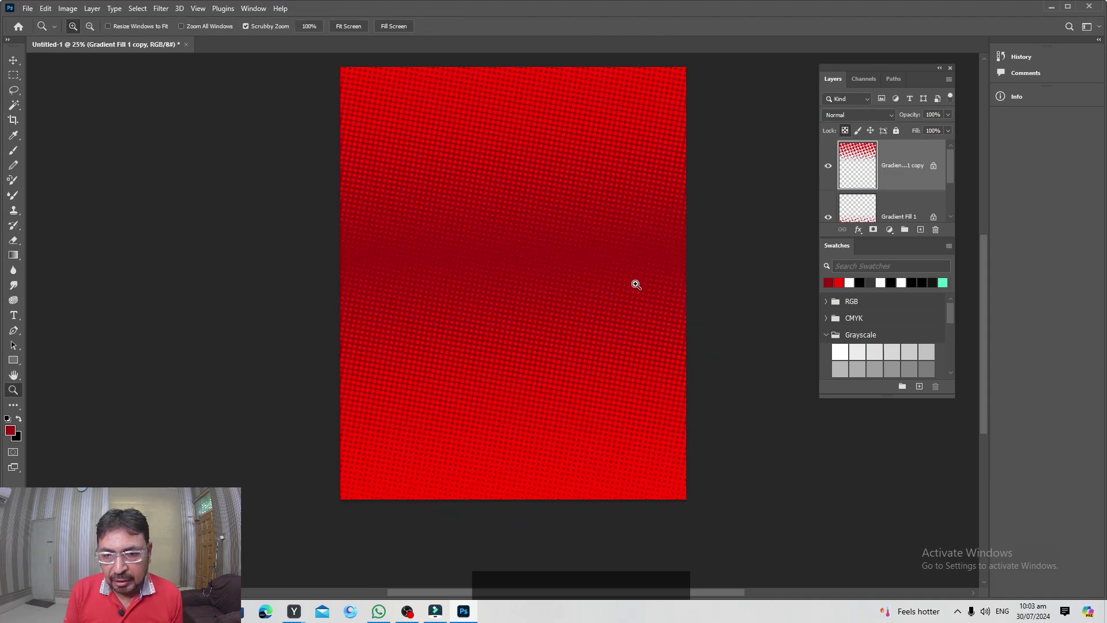
click(639, 286)
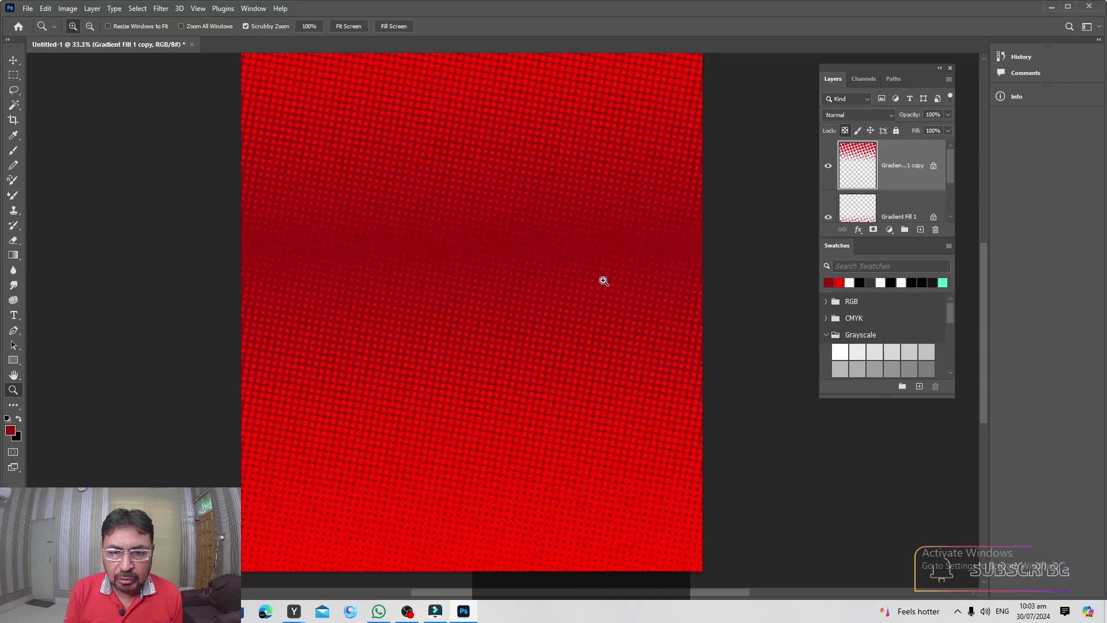
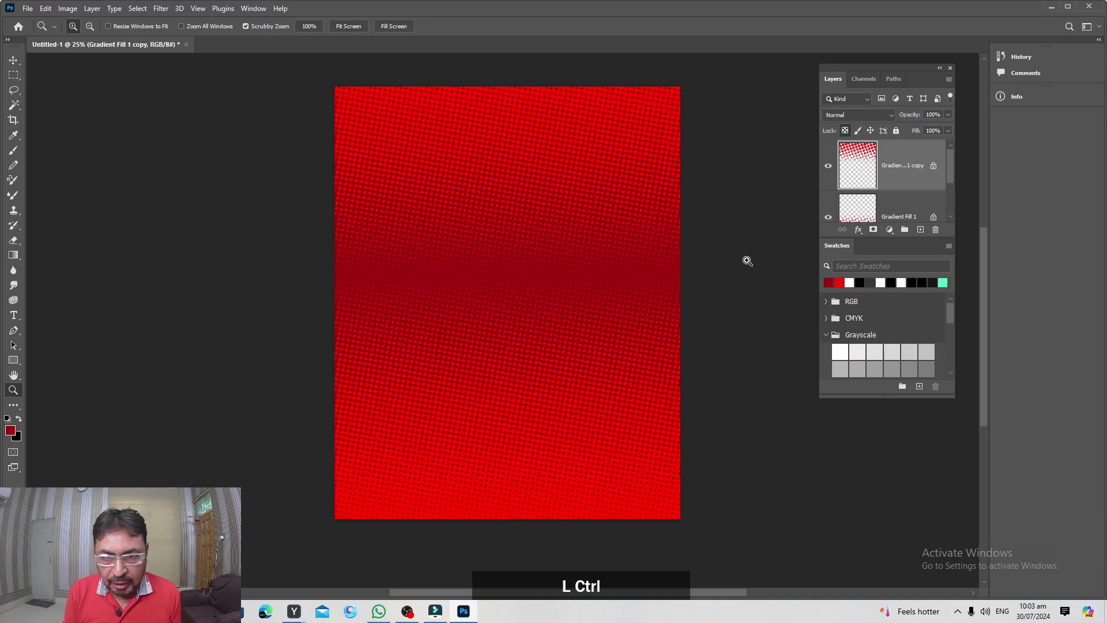
- Clear to a blank page and add a radial gradient fill, black centre fading to light grey corners
key(ctrl+z)
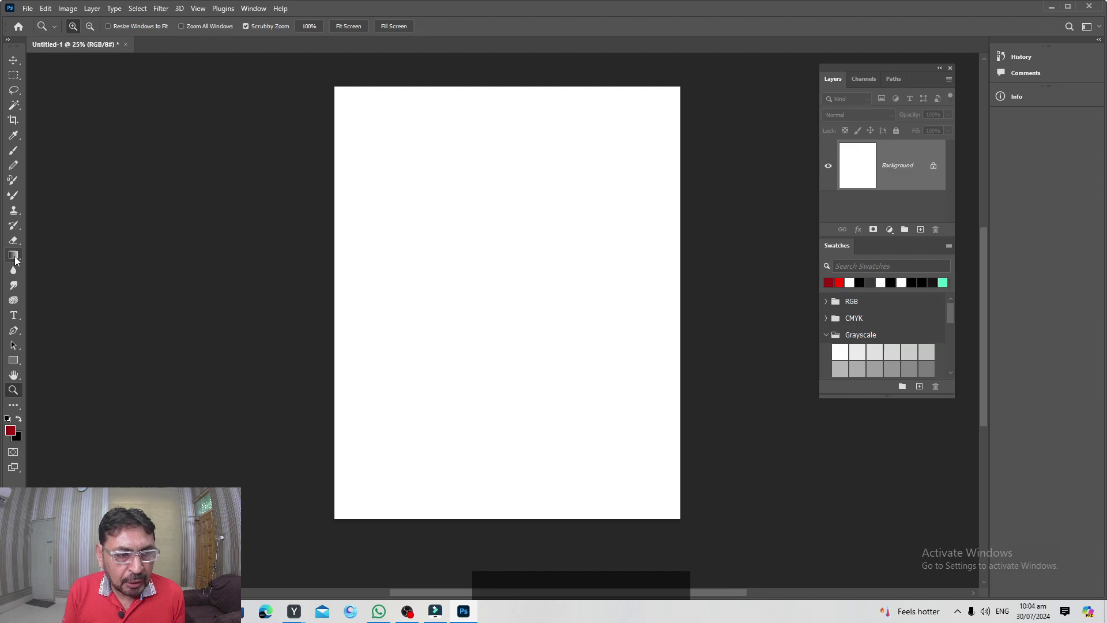
click(19, 256)
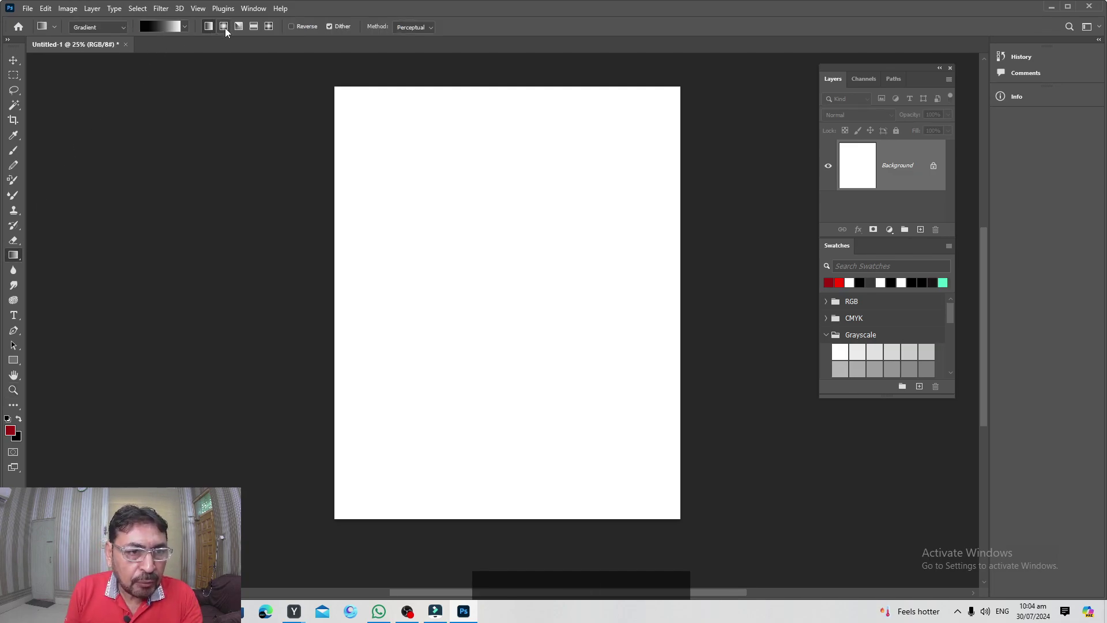
click(228, 31)
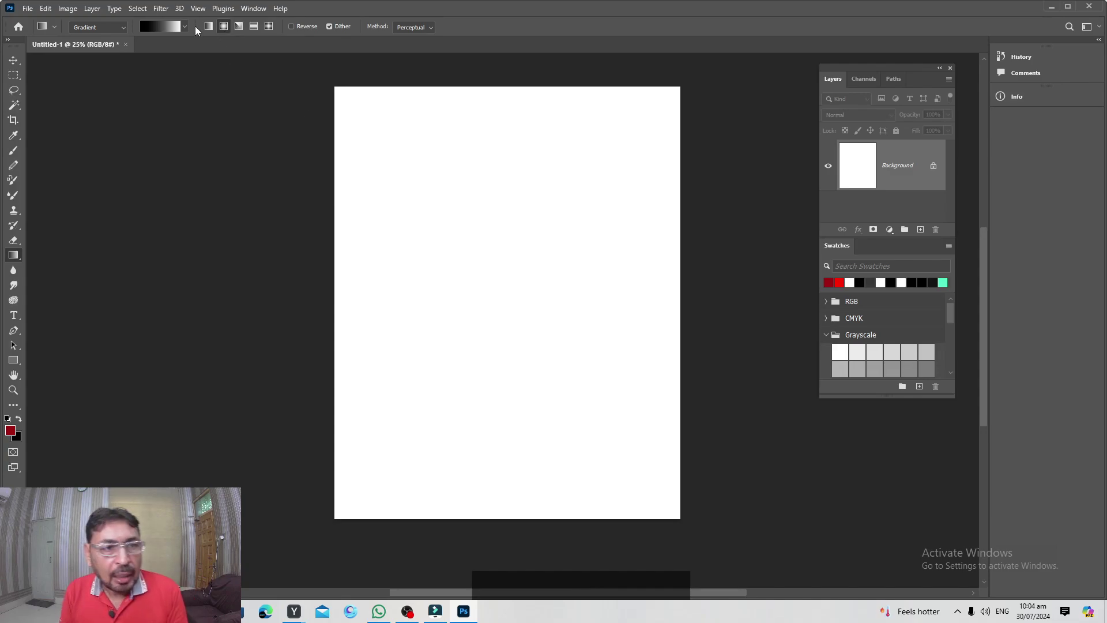
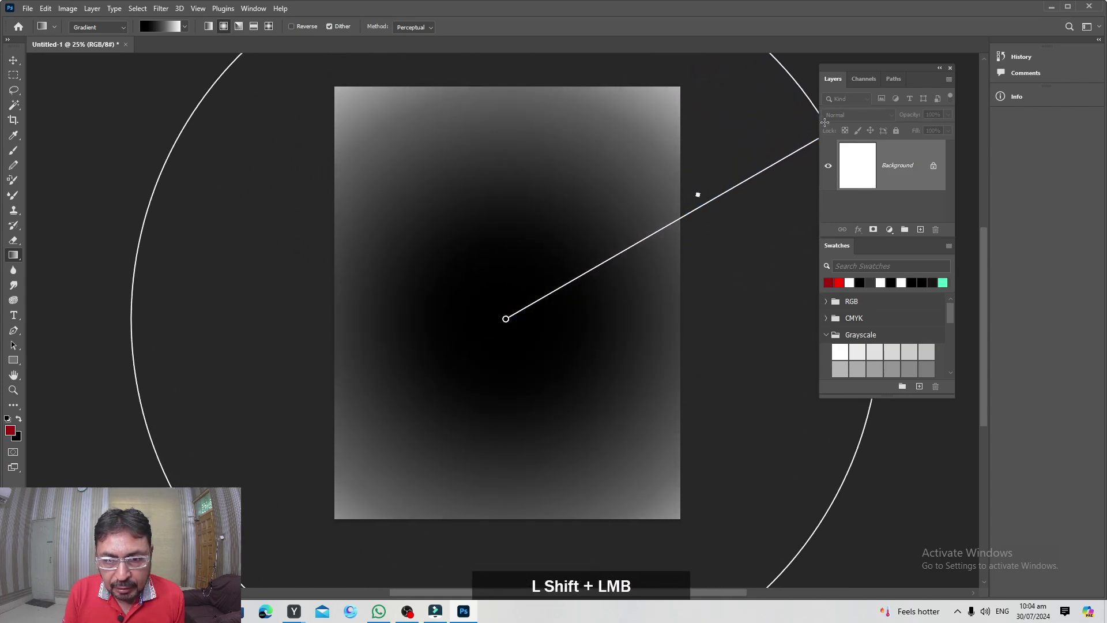
click(17, 62)
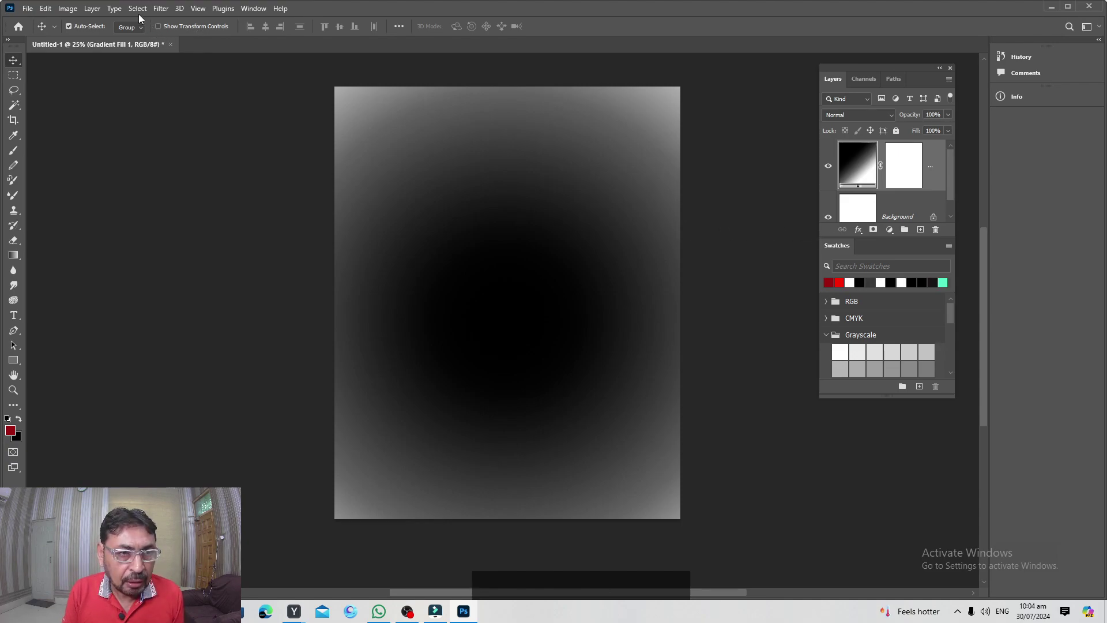
click(165, 10)
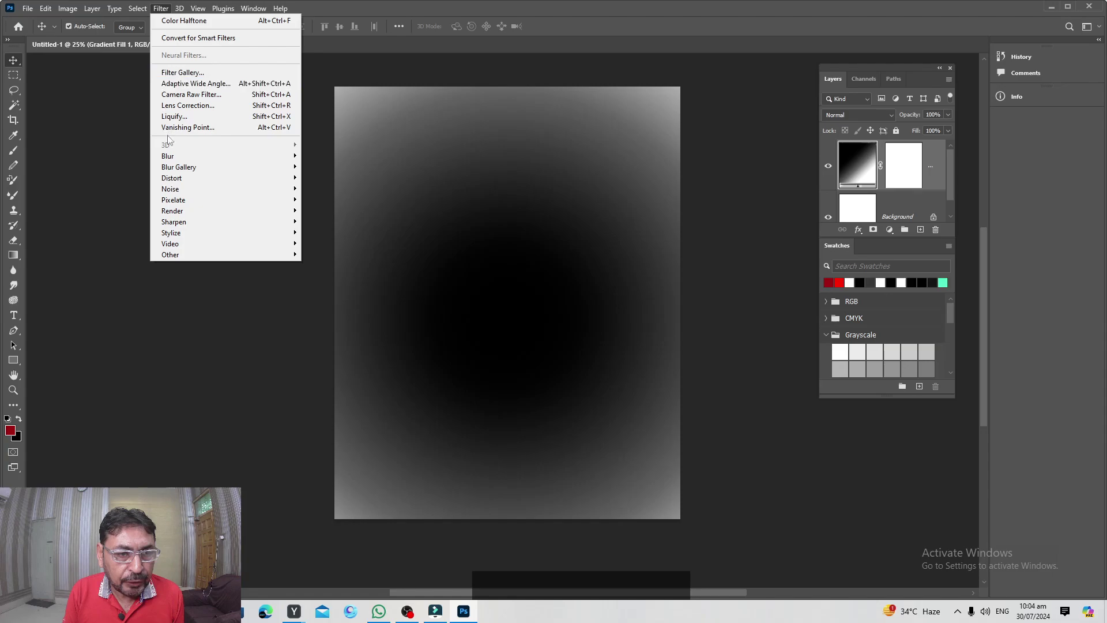